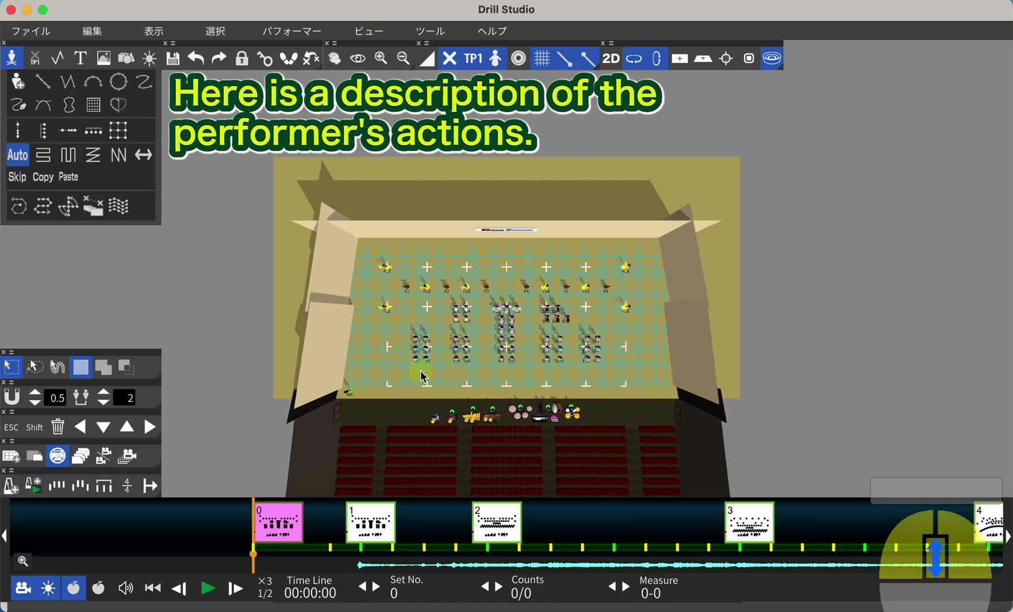
- Stop the running drill playback so sheet 2's formation can be viewed flat
{"action": "scroll", "scroll_direction": "up", "scroll_amount": 3}
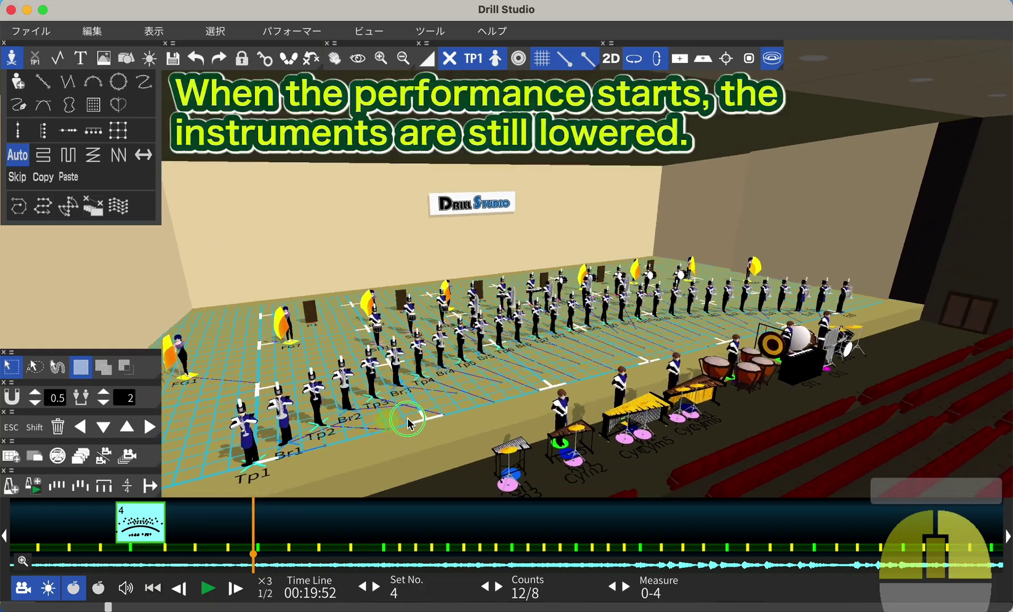
{"action": "scroll", "scroll_direction": "up", "scroll_amount": 3}
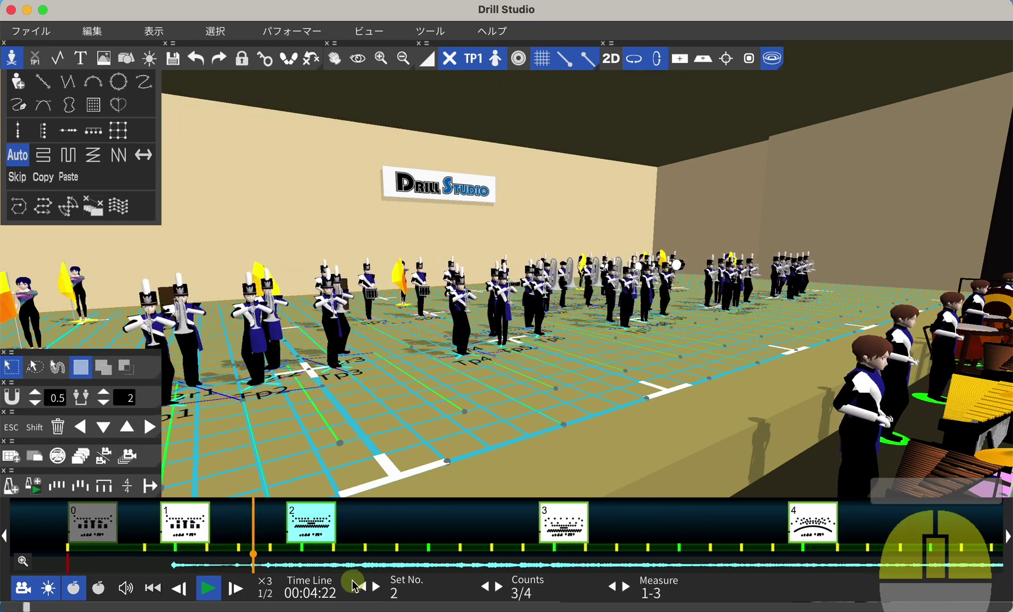
{"action": "key", "text": "space"}
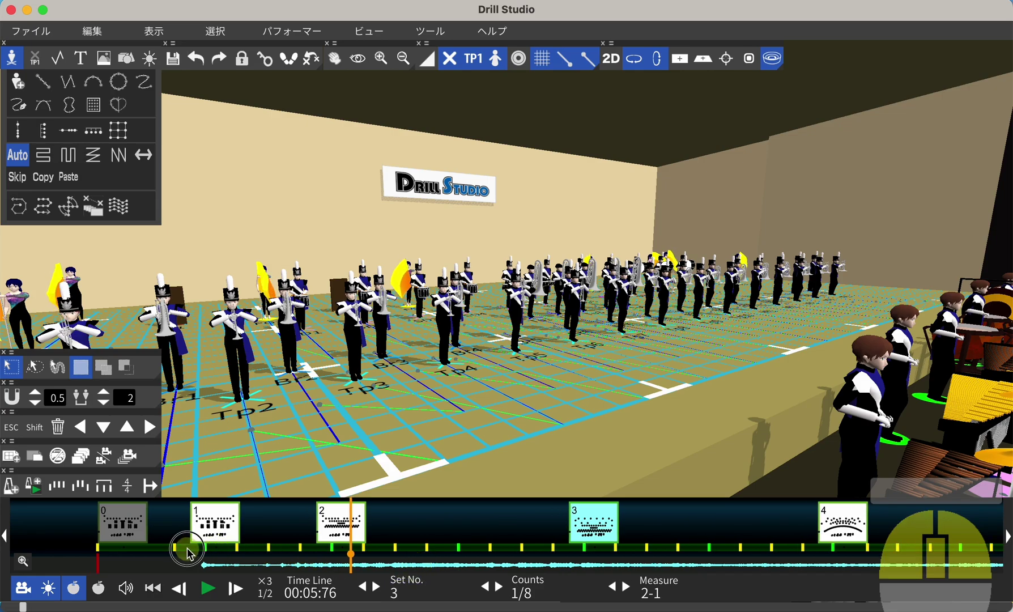
- Select every performer on the field before assigning Horn Action 1, number 4, start count 0
{"action": "key", "text": "space"}
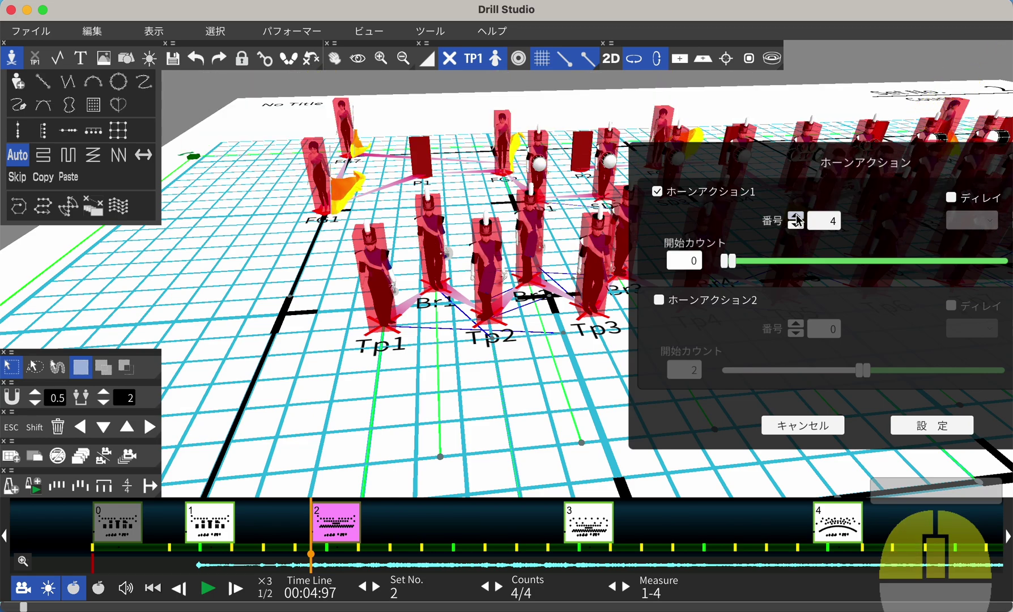
{"action": "scroll", "scroll_direction": "up", "scroll_amount": 3}
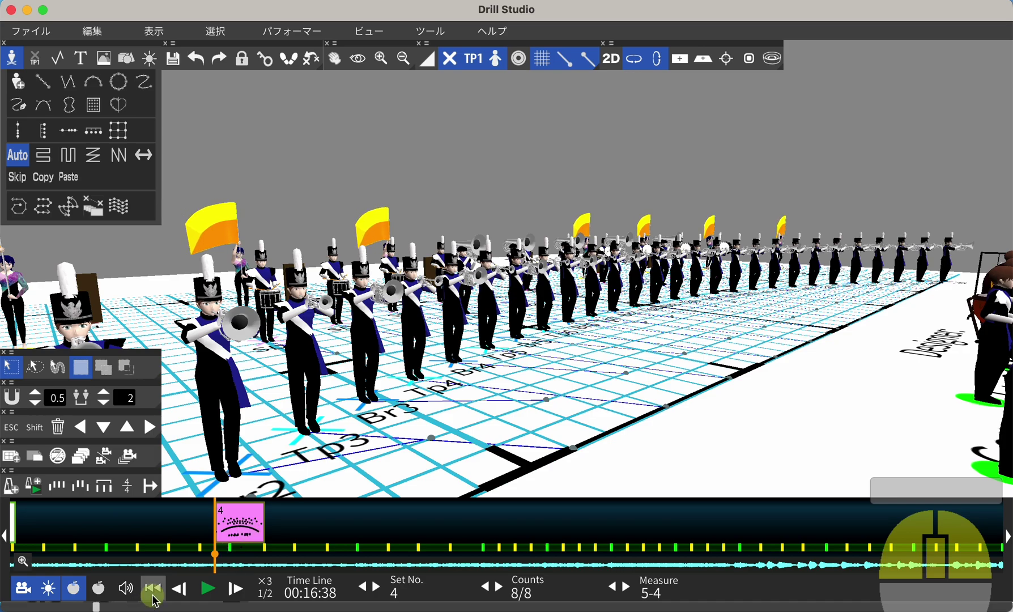
{"action": "key", "text": "space"}
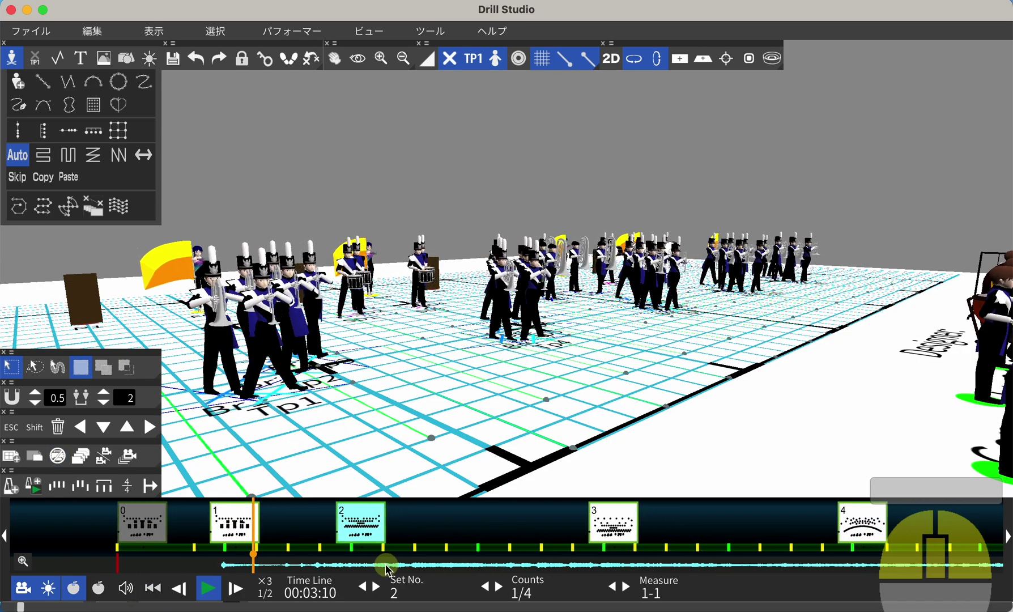
- Stop playback and select all performers on set 2 for the Double Time step setting
{"action": "key", "text": "space"}
{"action": "key", "text": "space"}
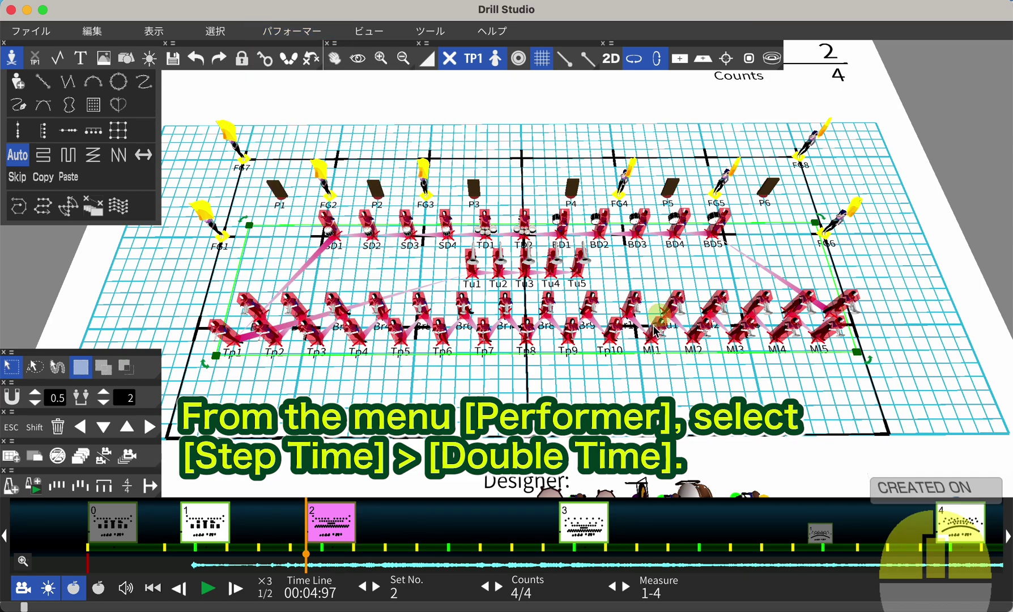
{"action": "middle_click", "coordinate": [573, 344]}
{"action": "scroll", "scroll_direction": "up", "scroll_amount": 3}
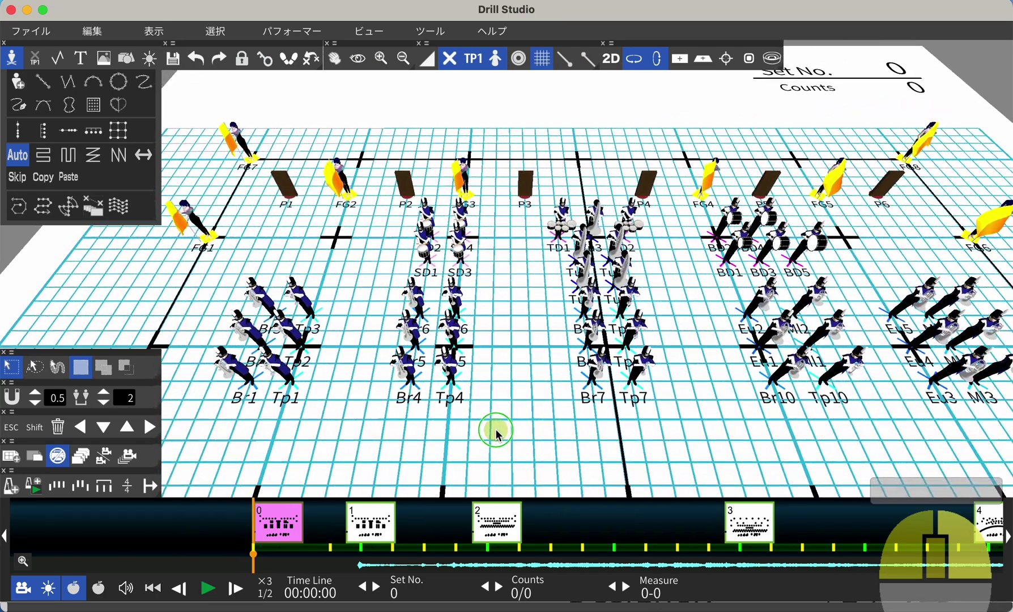
- Tilt and zoom the view across the field to check the 180-degree turn on set 0
{"action": "scroll", "scroll_direction": "up", "scroll_amount": 3}
{"action": "middle_click", "coordinate": [487, 437]}
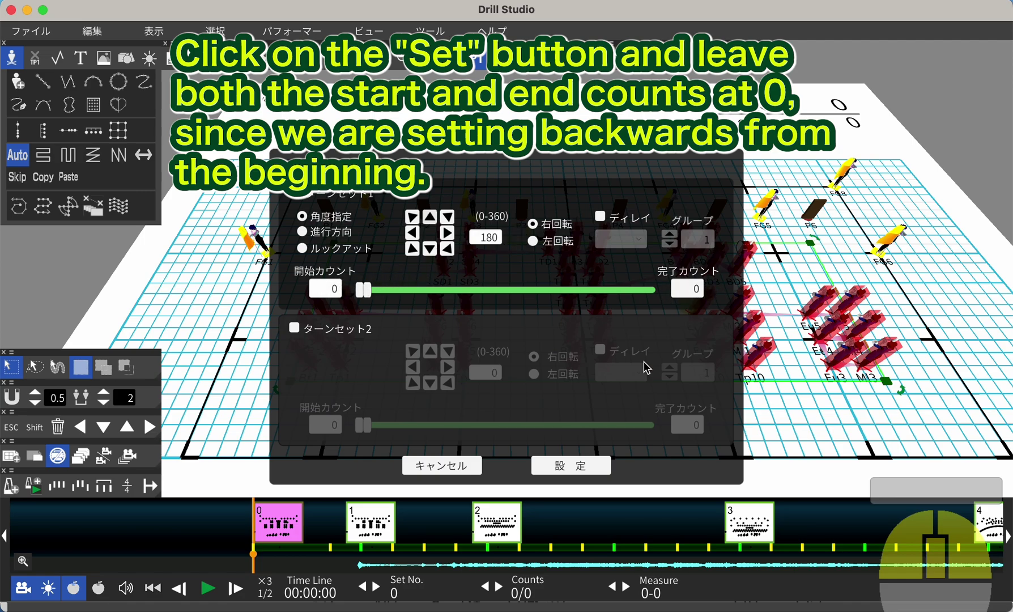
{"action": "left_click_drag", "start_coordinate": [589, 471], "coordinate": [498, 415]}
{"action": "scroll", "scroll_direction": "up", "scroll_amount": 3}
{"action": "middle_click", "coordinate": [499, 414]}
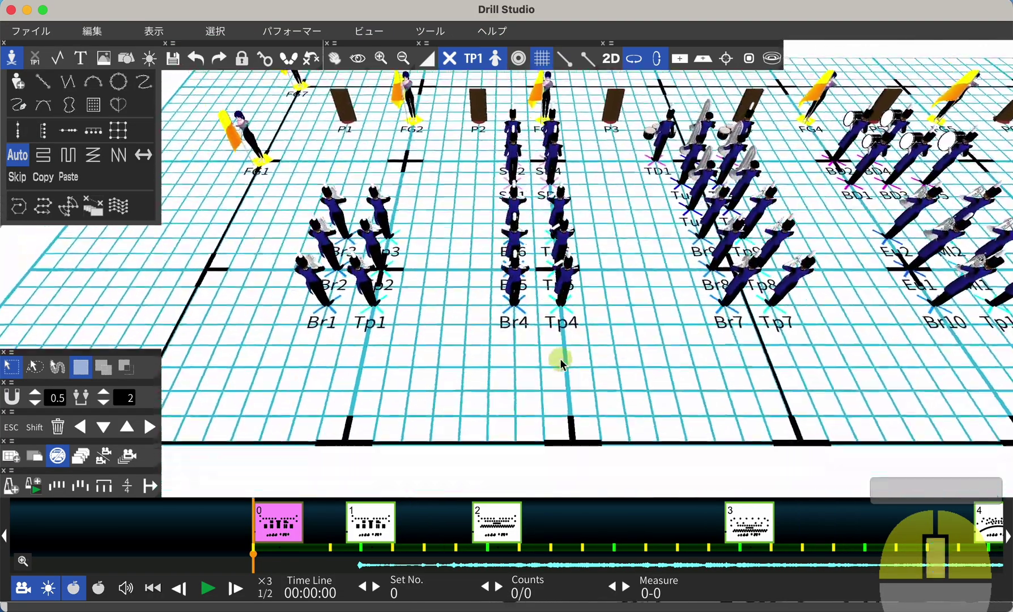
{"action": "middle_click", "coordinate": [568, 315]}
{"action": "scroll", "scroll_direction": "down", "scroll_amount": 3}
{"action": "scroll", "scroll_direction": "up", "scroll_amount": 3}
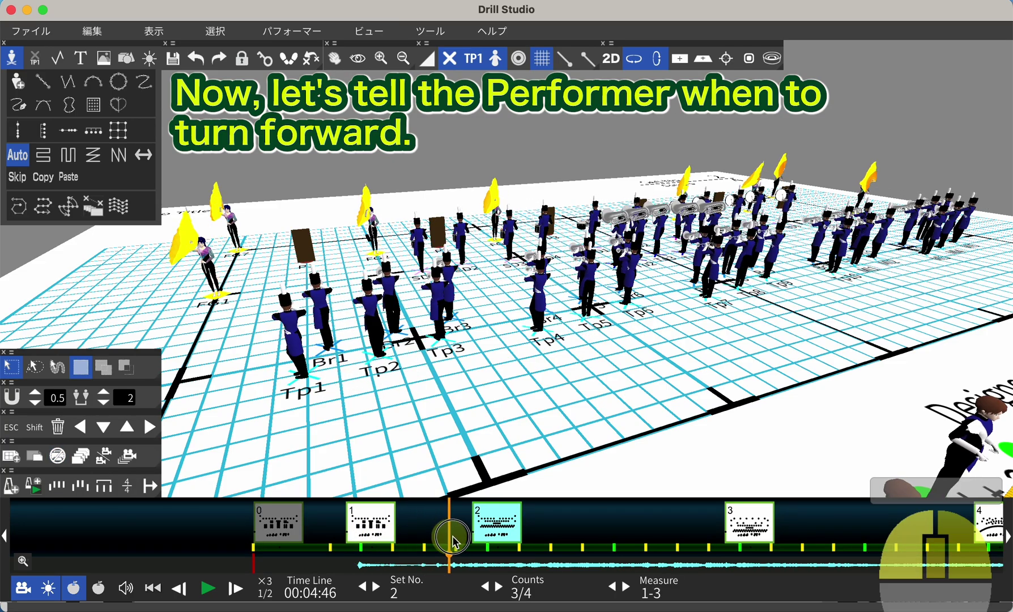
- Select sheet 2 on the timeline and bring up its context menu
{"action": "left_click", "coordinate": [385, 540]}
{"action": "right_click", "coordinate": [386, 540]}
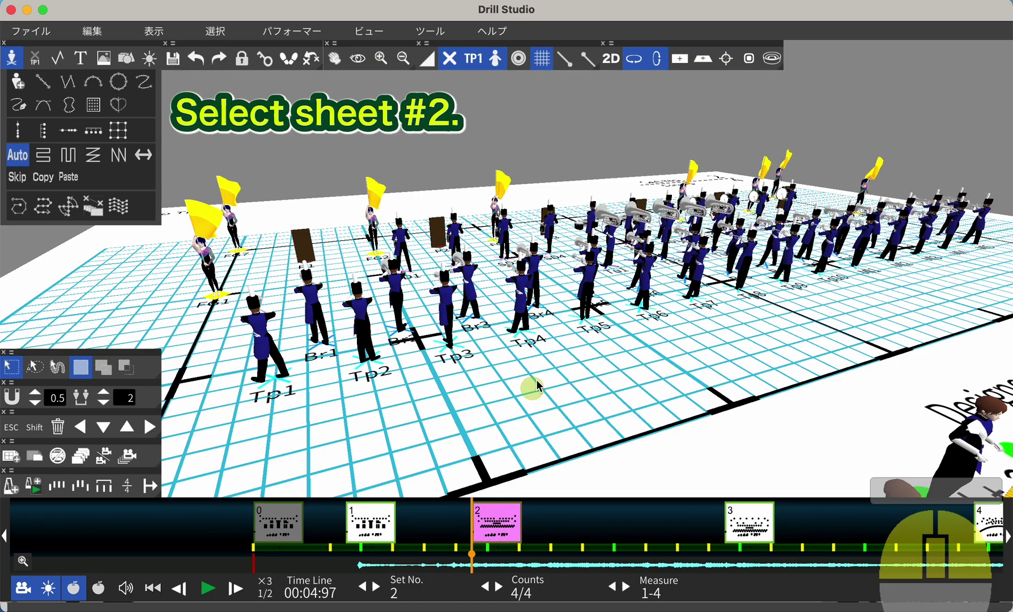
- Adjust the field view and confirm the clockwise turn set for counts 1 to 4 on sheet 2
{"action": "scroll", "scroll_direction": "up", "scroll_amount": 3}
{"action": "left_click_drag", "start_coordinate": [631, 289], "coordinate": [593, 323]}
{"action": "left_click", "coordinate": [835, 478]}
{"action": "right_click", "coordinate": [836, 478]}
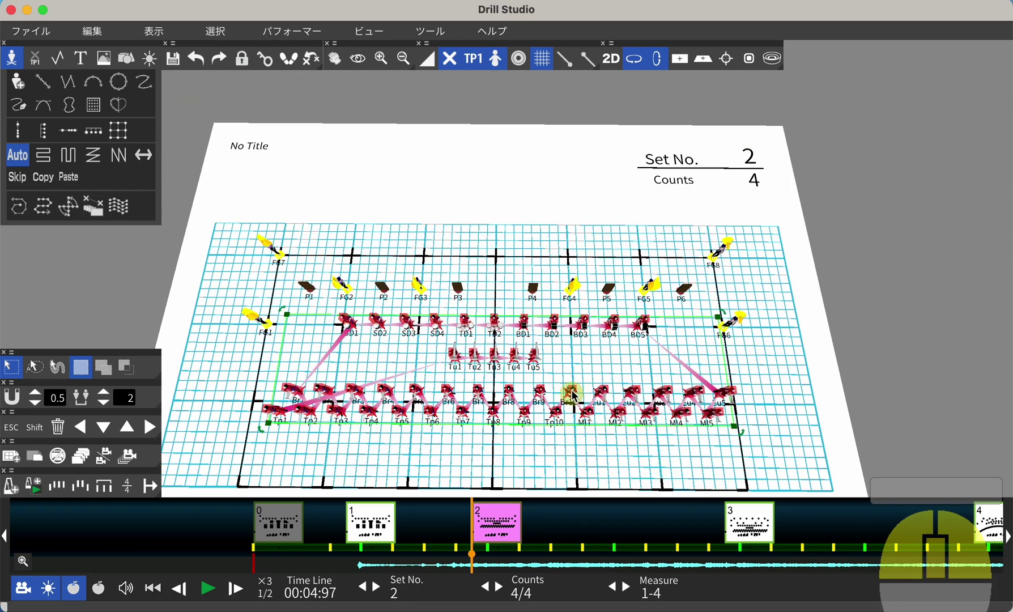
- Review the turn from a low 3D angle, then orbit to look down on the drums at set 2
{"action": "left_click_drag", "start_coordinate": [575, 395], "coordinate": [582, 325]}
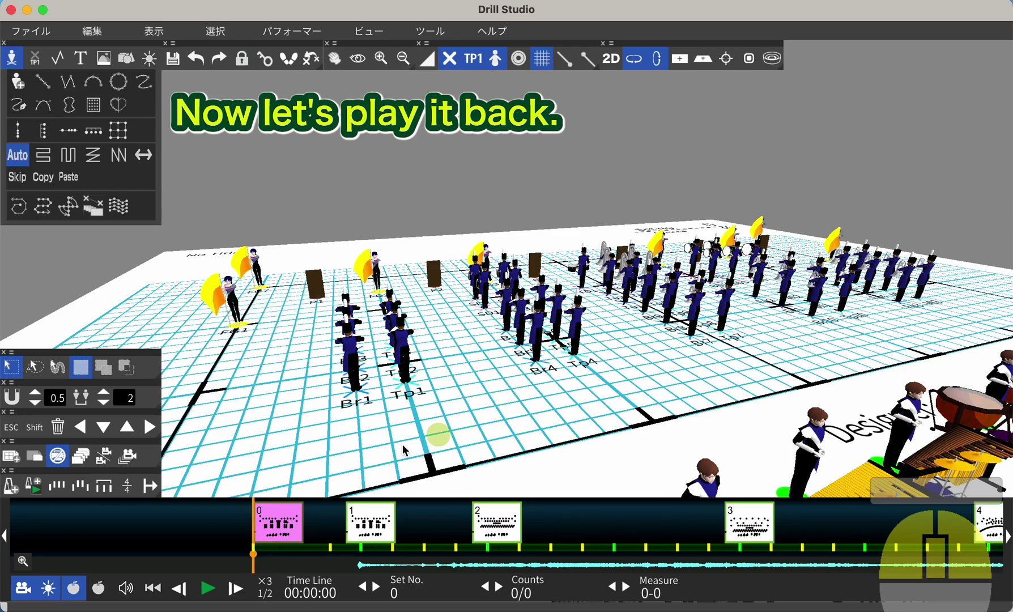
{"action": "type", "text": "4"}
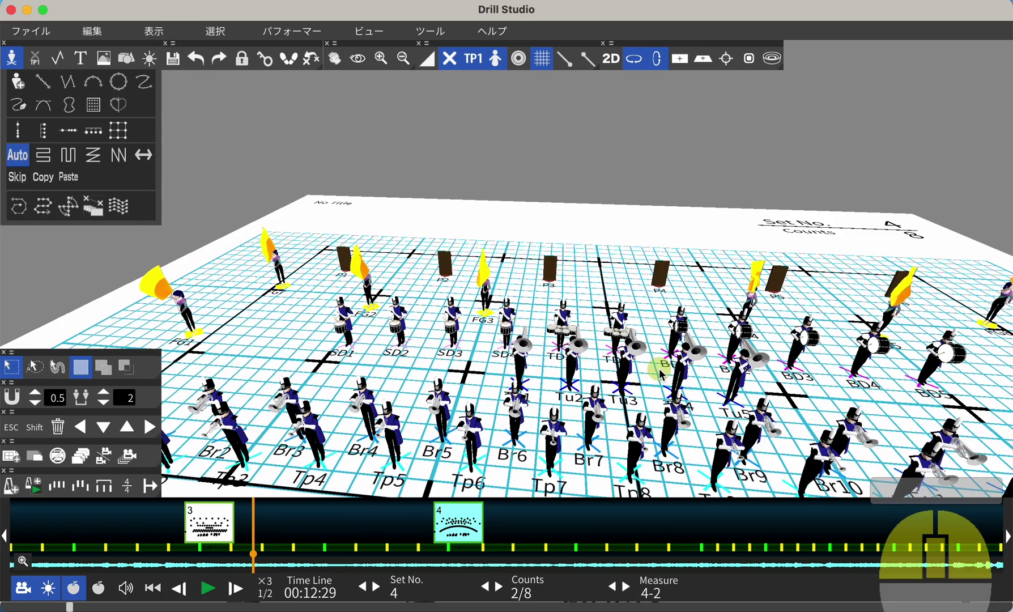
{"action": "left_click_drag", "start_coordinate": [666, 294], "coordinate": [615, 243]}
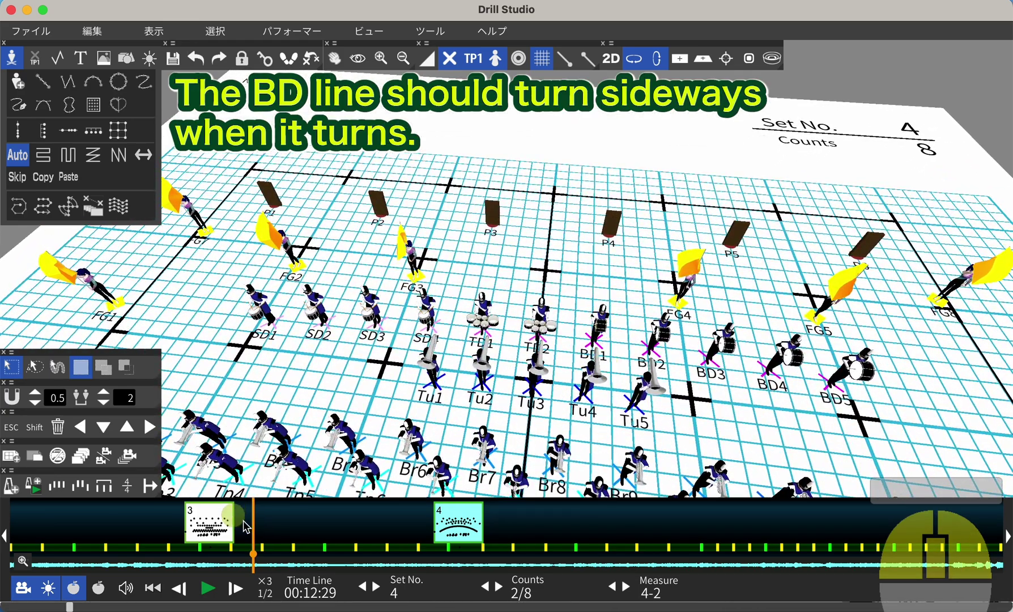
{"action": "scroll", "scroll_direction": "down", "scroll_amount": 3}
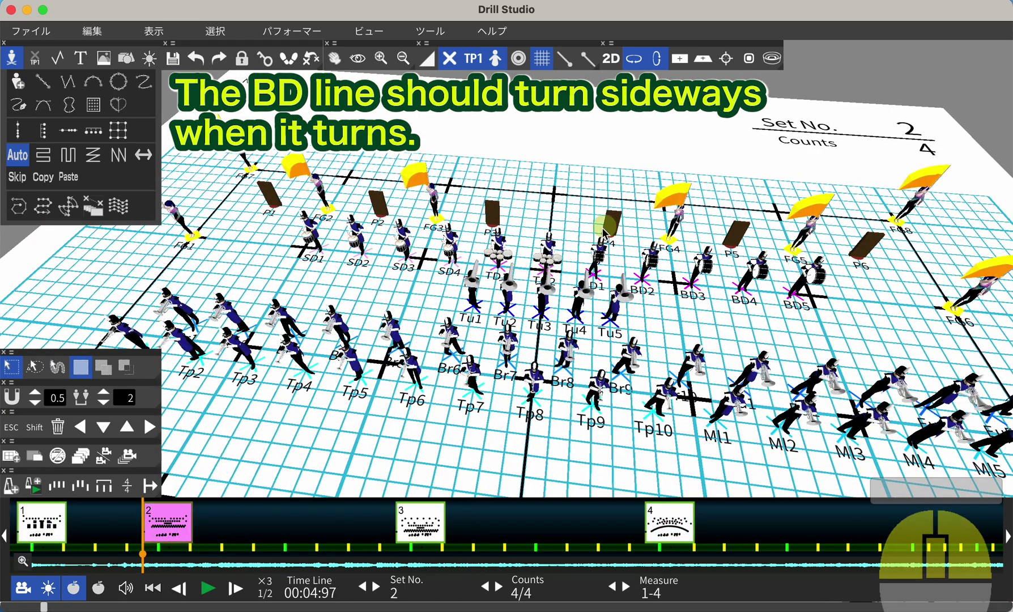
- Select the BD line performers BD1–BD5 for the 90-degree clockwise turn over counts 1–4
{"action": "left_click_drag", "start_coordinate": [714, 272], "coordinate": [781, 275]}
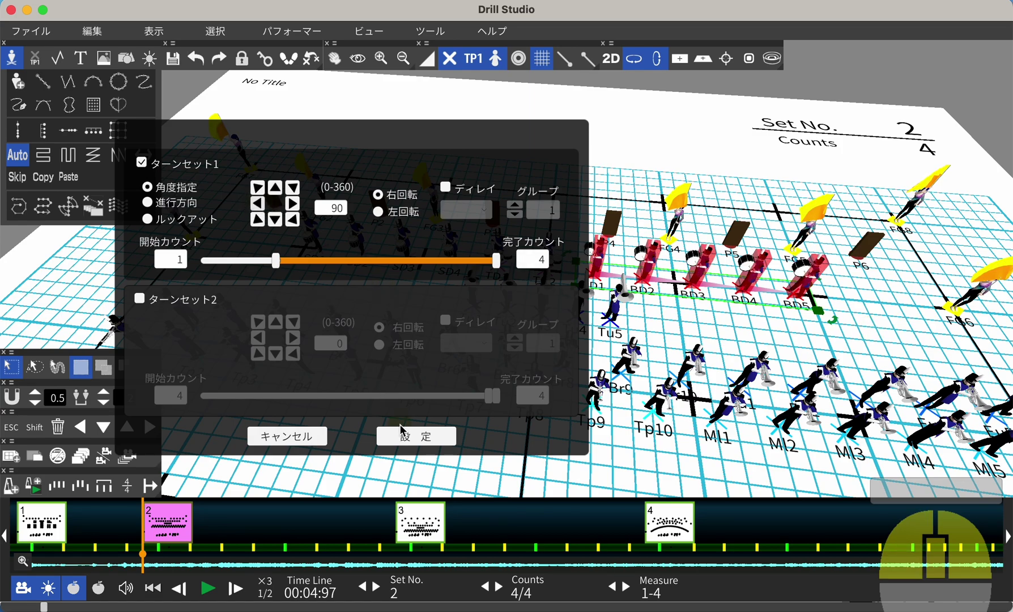
- Zoom in on the field while applying Halt to every performer on sheet 1
{"action": "middle_click", "coordinate": [474, 420]}
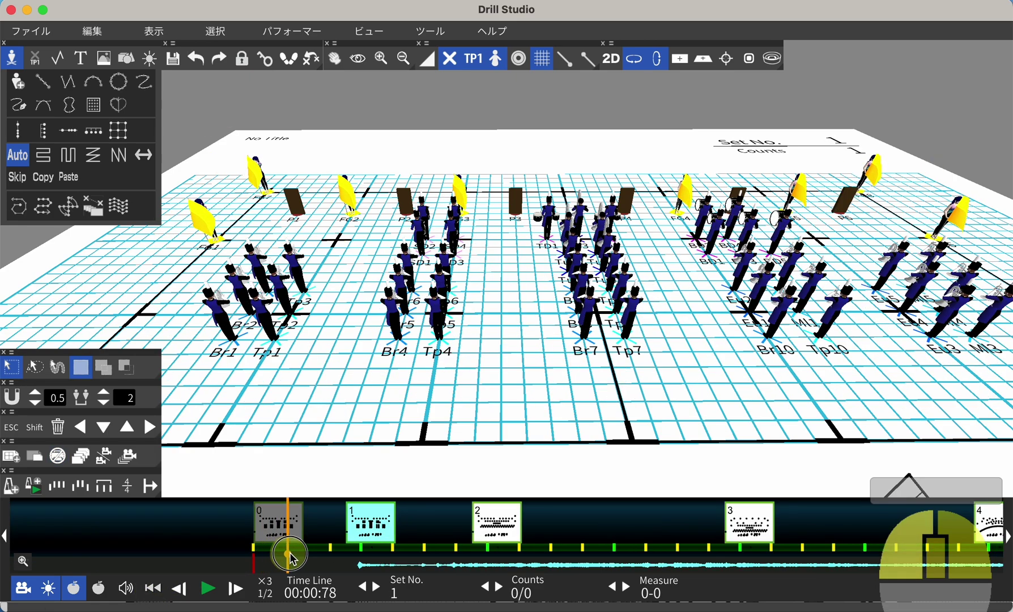
{"action": "scroll", "scroll_direction": "up", "scroll_amount": 3}
{"action": "scroll", "scroll_direction": "up", "scroll_amount": 3}
{"action": "scroll", "scroll_direction": "up", "scroll_amount": 3}
{"action": "scroll", "scroll_direction": "up", "scroll_amount": 3}
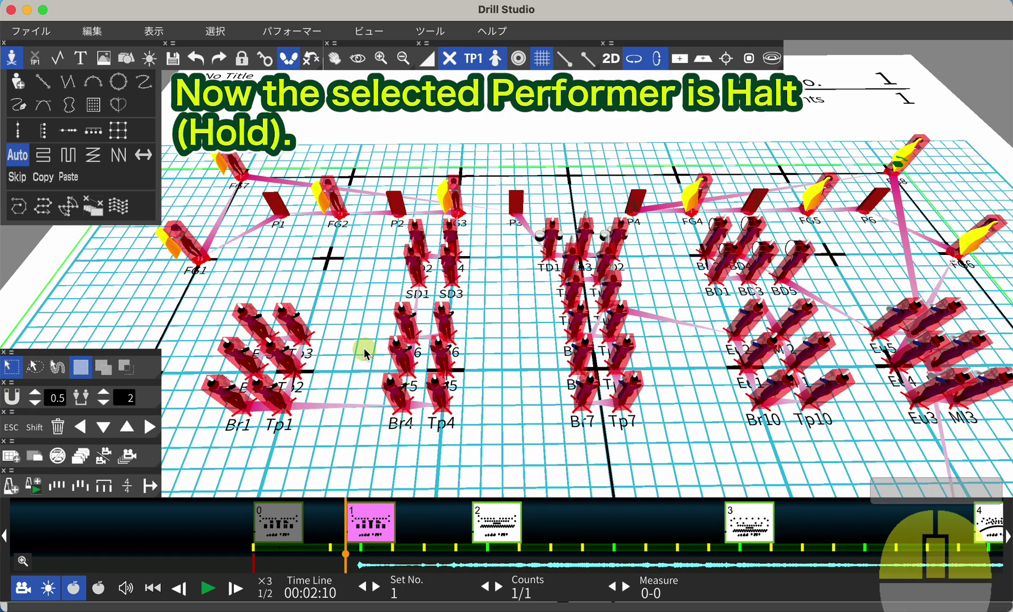
- Orbit the 3D view to look along the front rows at the end of set 4
{"action": "middle_click", "coordinate": [383, 427]}
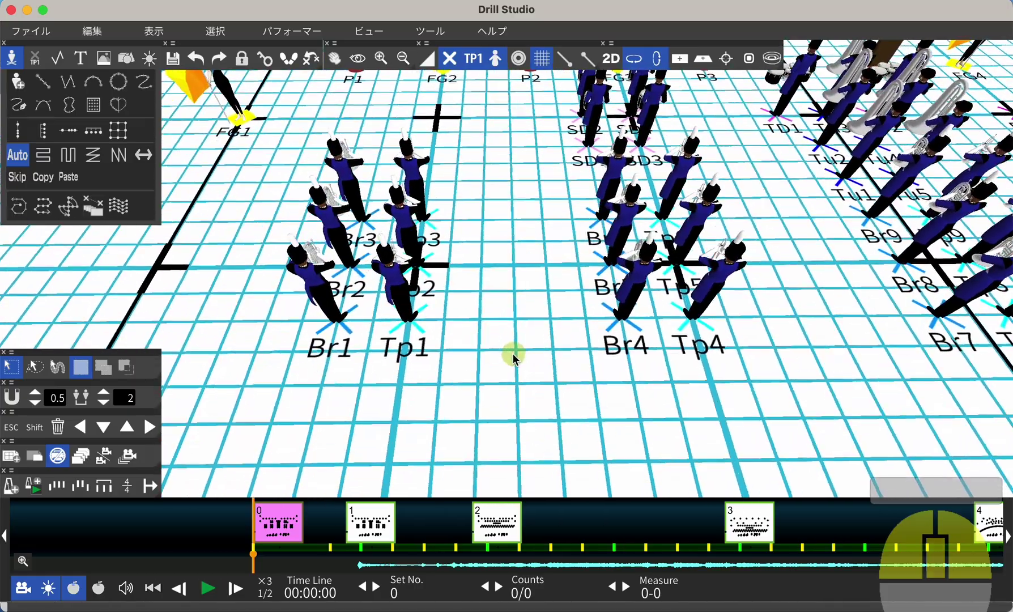
{"action": "left_click_drag", "start_coordinate": [560, 262], "coordinate": [539, 362]}
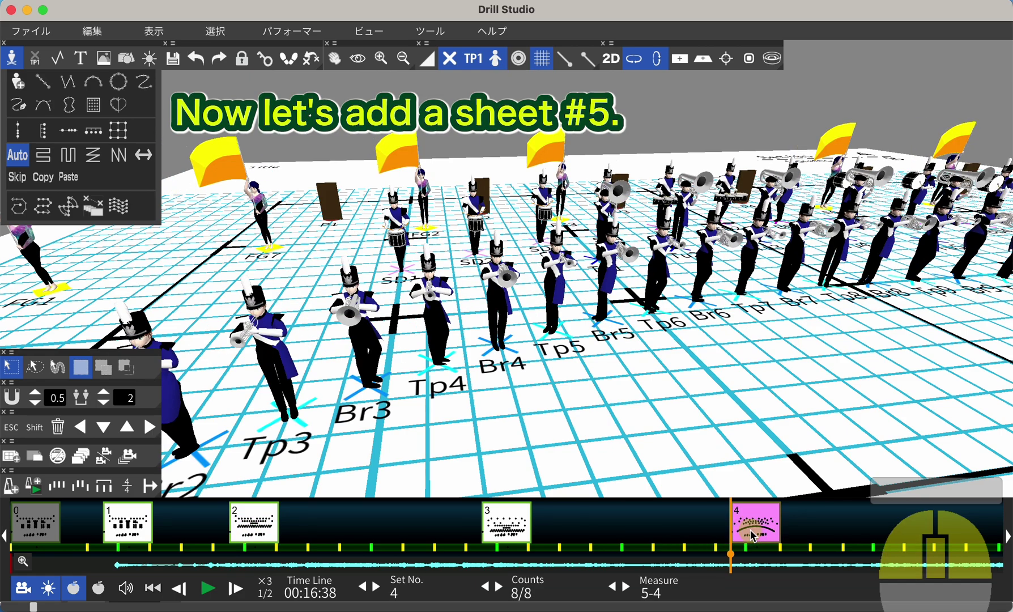
- Append sheet 5 after sheet 4, stretched to the fourth beat
{"action": "scroll", "scroll_direction": "up", "scroll_amount": 3}
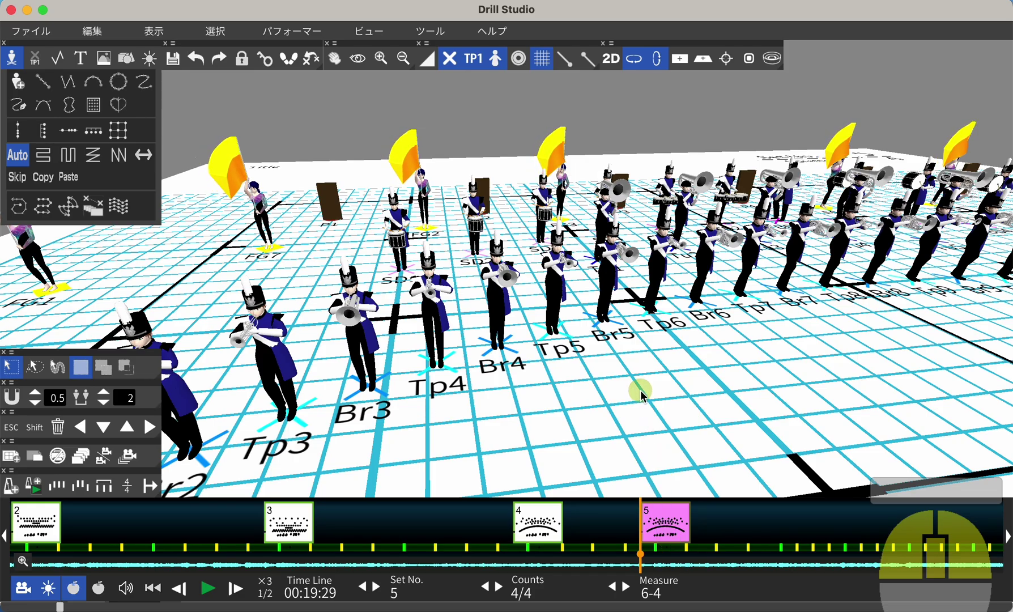
- Orbit the 3D view to a corner angle and start playback from set 4
{"action": "scroll", "scroll_direction": "up", "scroll_amount": 3}
{"action": "left_click_drag", "start_coordinate": [625, 406], "coordinate": [519, 384]}
{"action": "left_click_drag", "start_coordinate": [404, 367], "coordinate": [557, 354]}
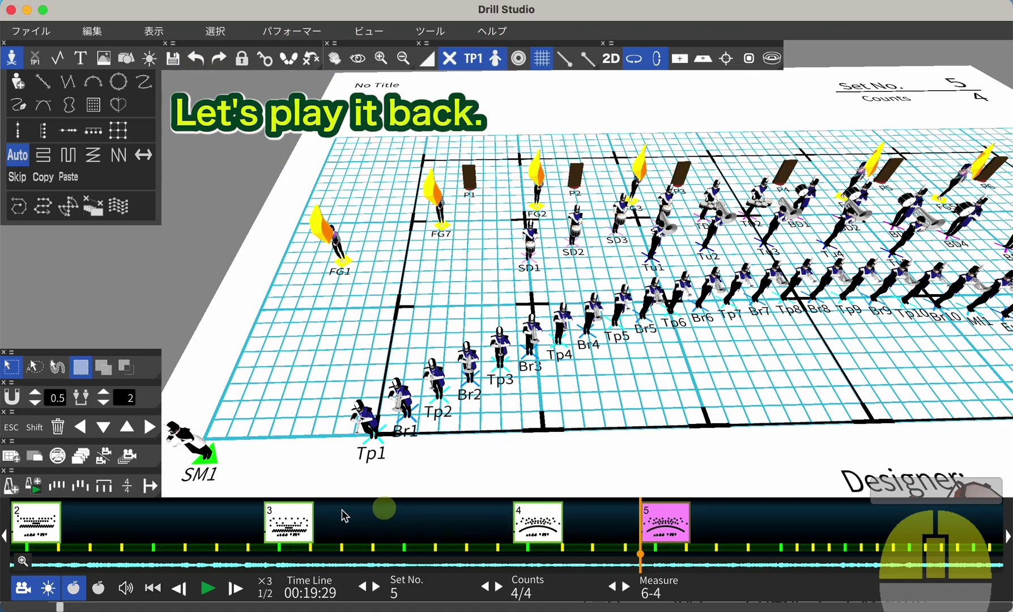
{"action": "key", "text": "space"}
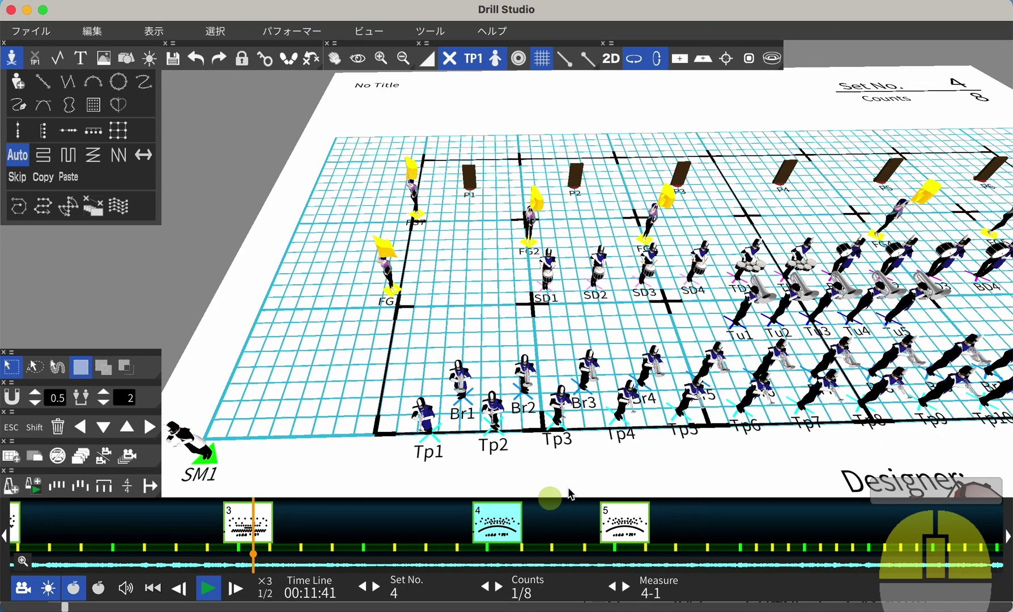